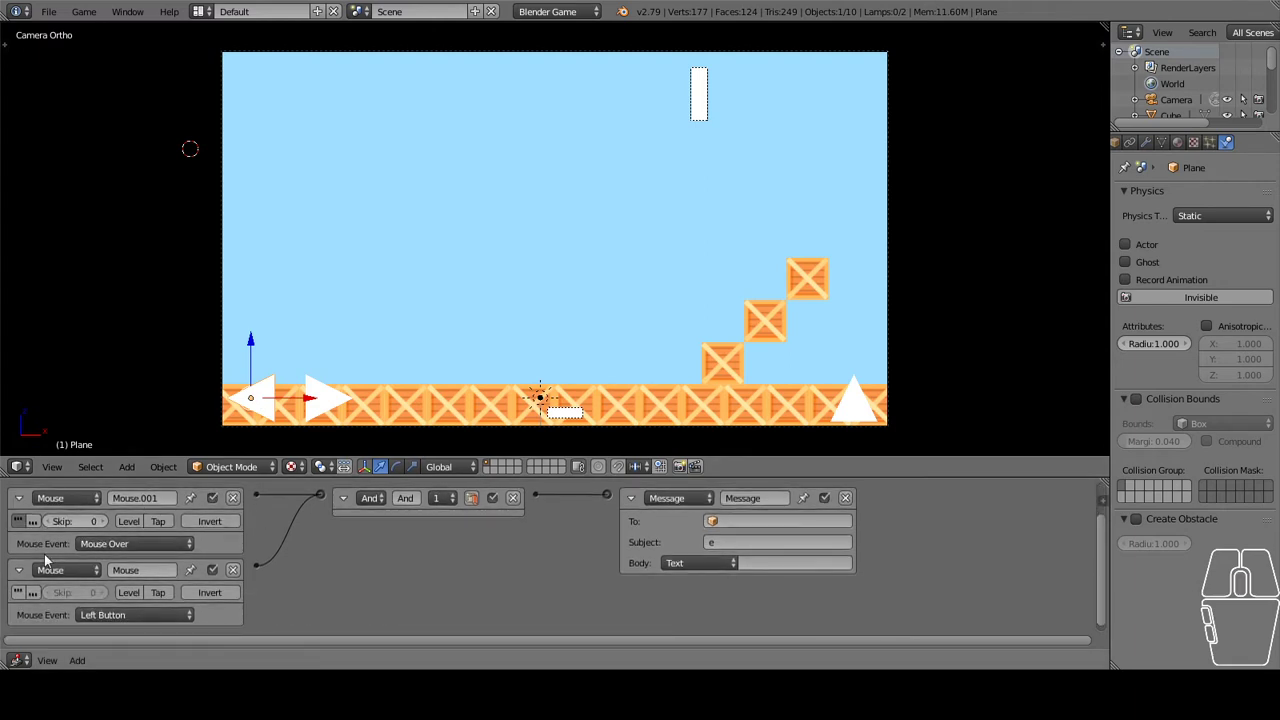
Shrink the Logic Editor area and launch the crate platformer in the 3D viewport
{"action": "middle_click", "coordinate": [501, 535]}
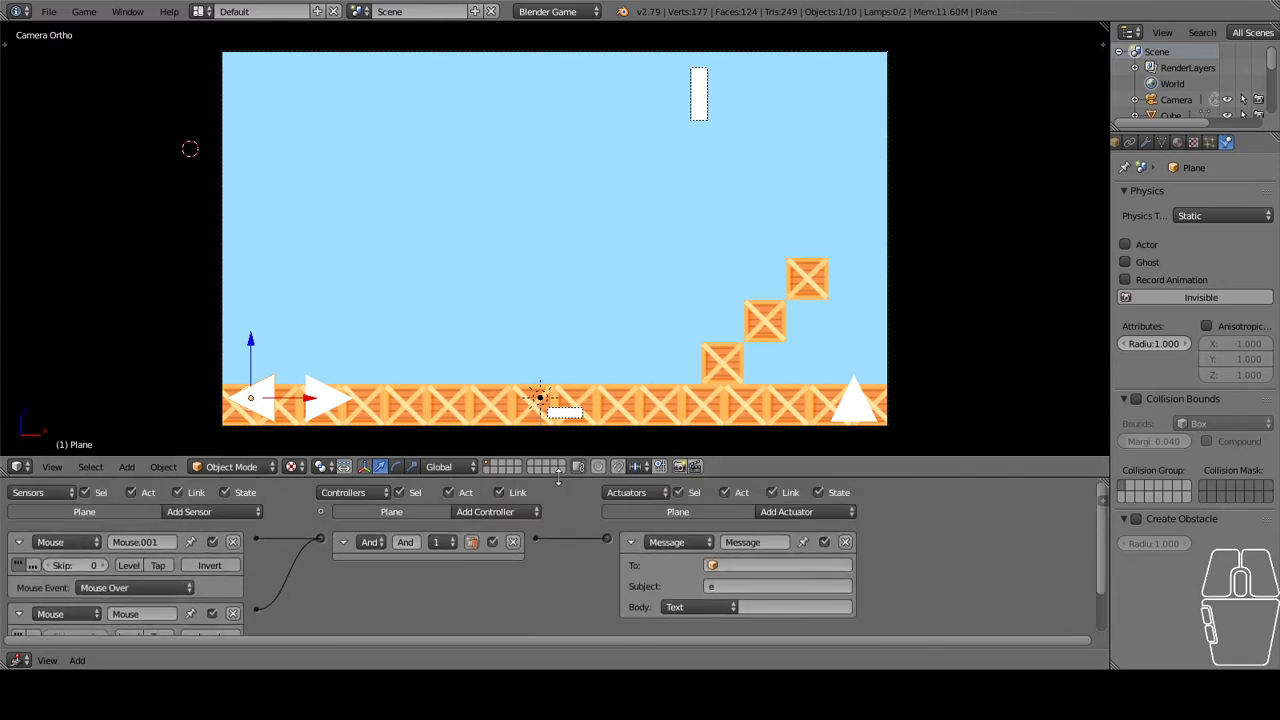
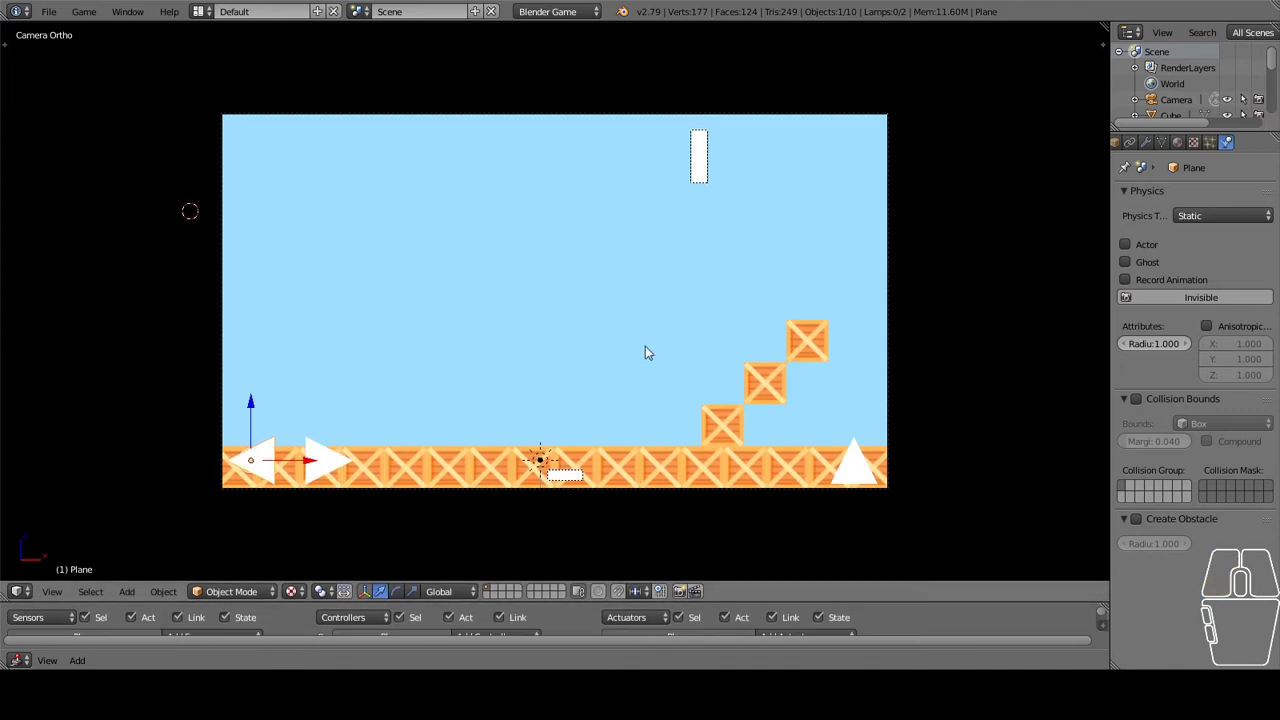
{"action": "scroll", "scroll_direction": "up", "scroll_amount": 3}
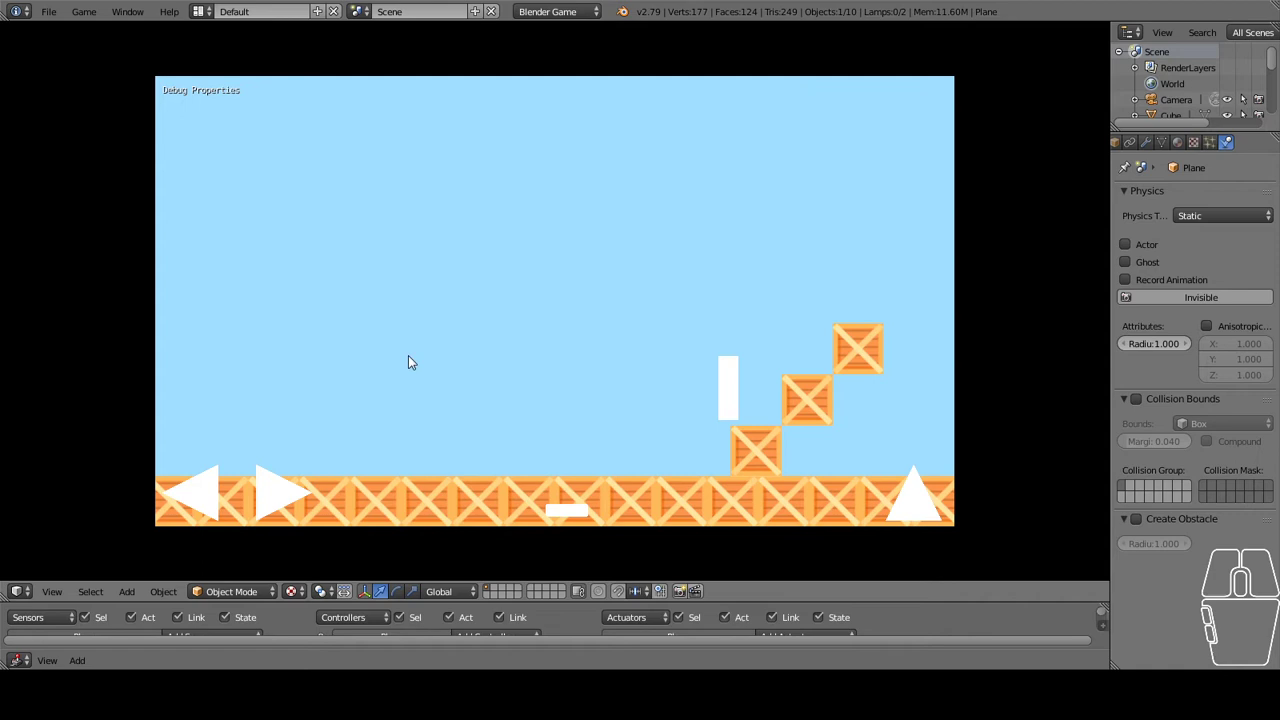
Walk the player left and then back right using the on-screen arrow buttons
{"action": "left_click", "coordinate": [207, 488]}
{"action": "left_click", "coordinate": [207, 488]}
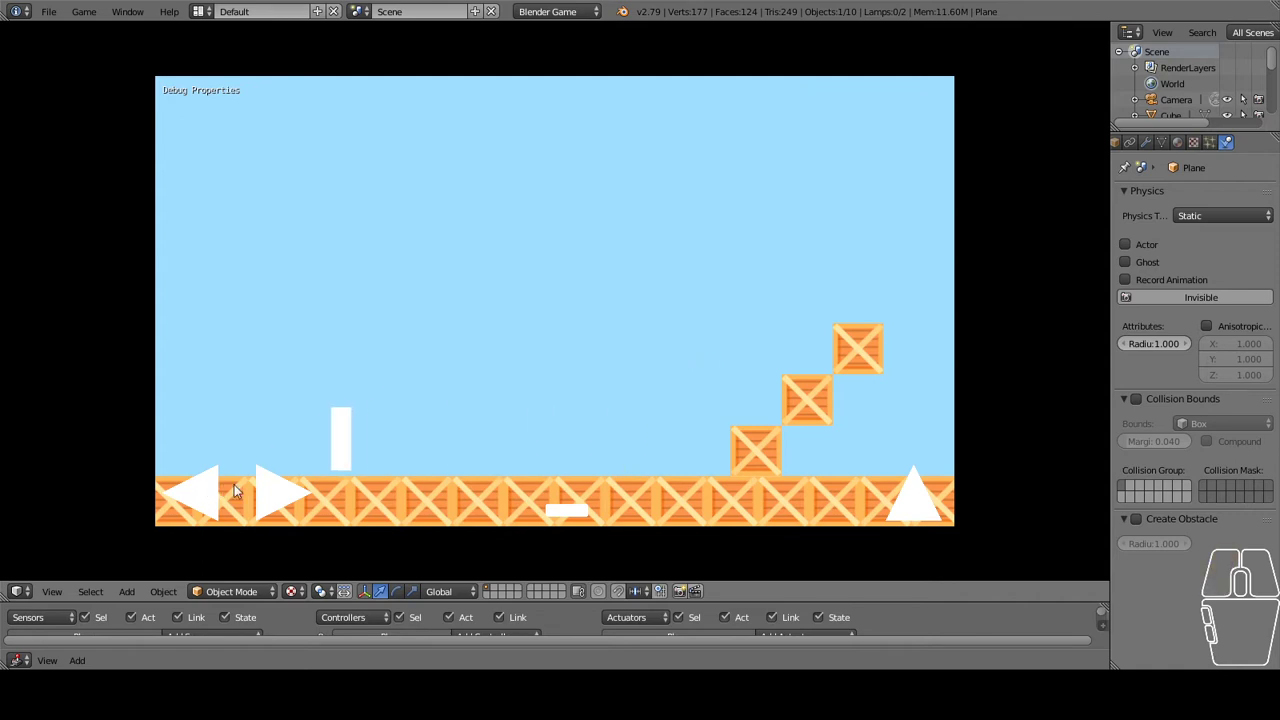
{"action": "left_click", "coordinate": [270, 491]}
{"action": "left_click", "coordinate": [220, 492]}
{"action": "left_click", "coordinate": [273, 493]}
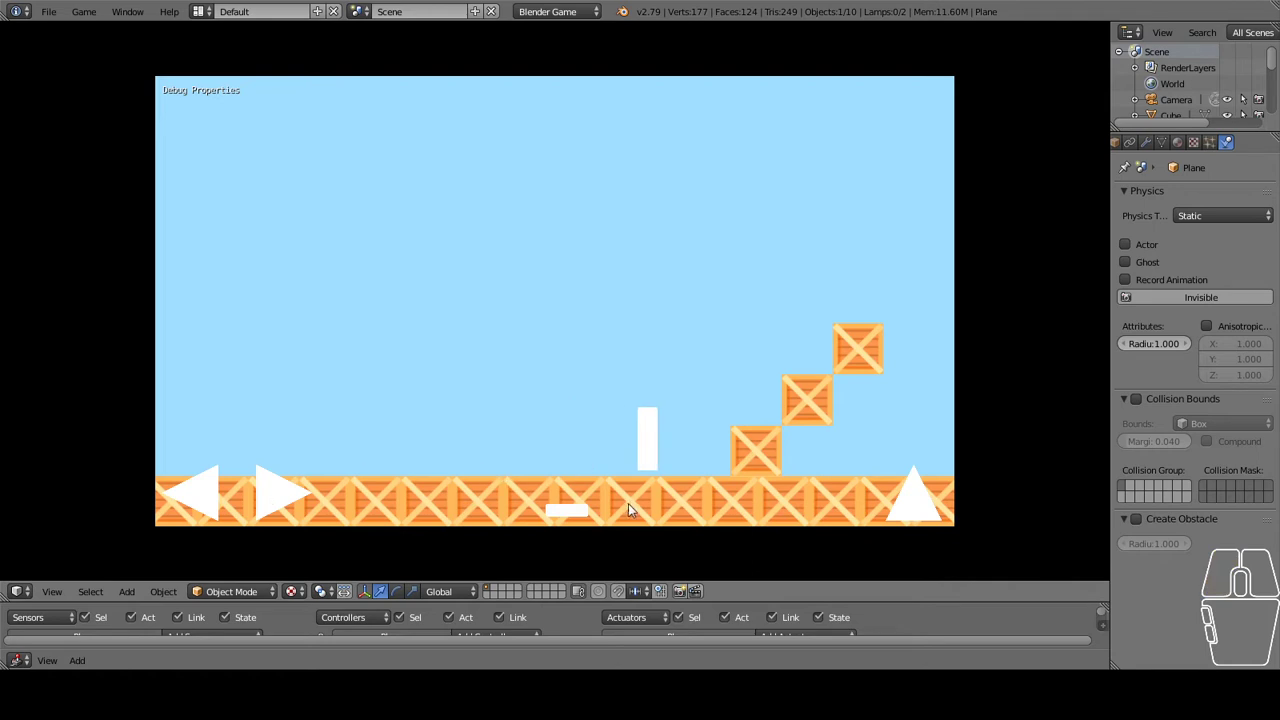
Jump the player onto the crate stairs with the jump button, then quit the running game
{"action": "left_click", "coordinate": [600, 512]}
{"action": "left_click", "coordinate": [592, 512]}
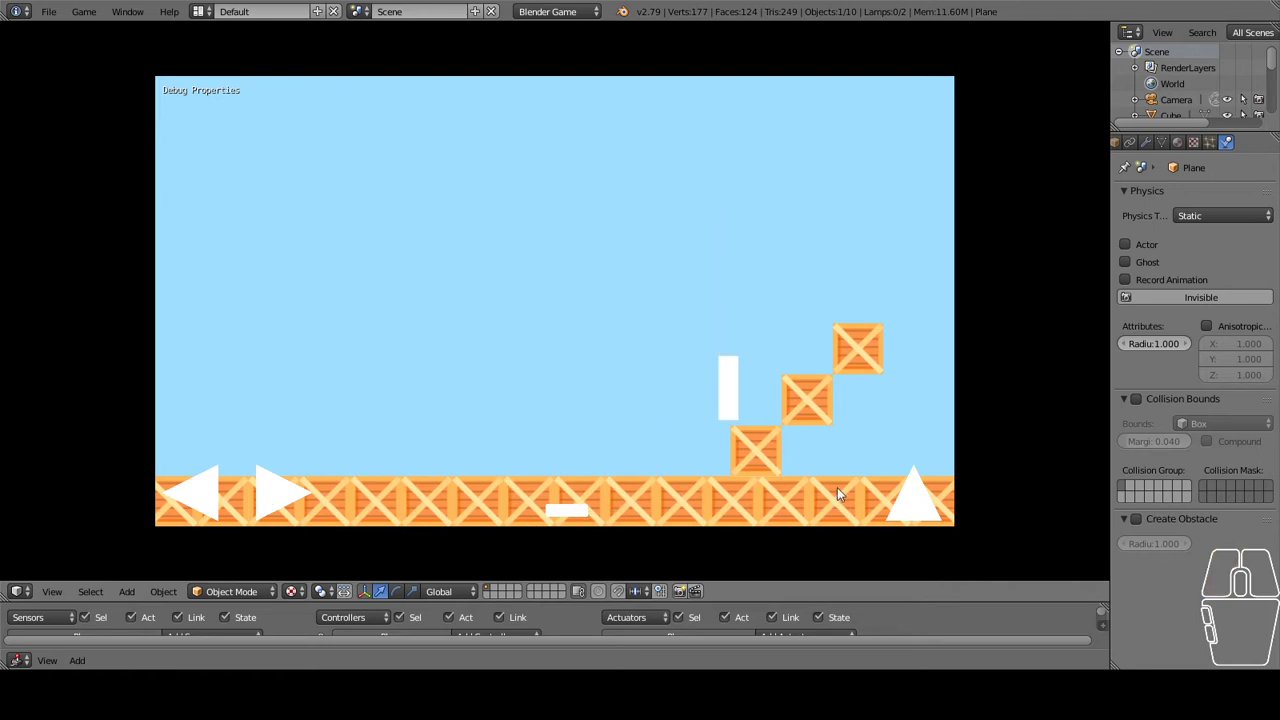
{"action": "left_click", "coordinate": [909, 496]}
{"action": "left_click", "coordinate": [909, 496]}
{"action": "double_click", "coordinate": [909, 496]}
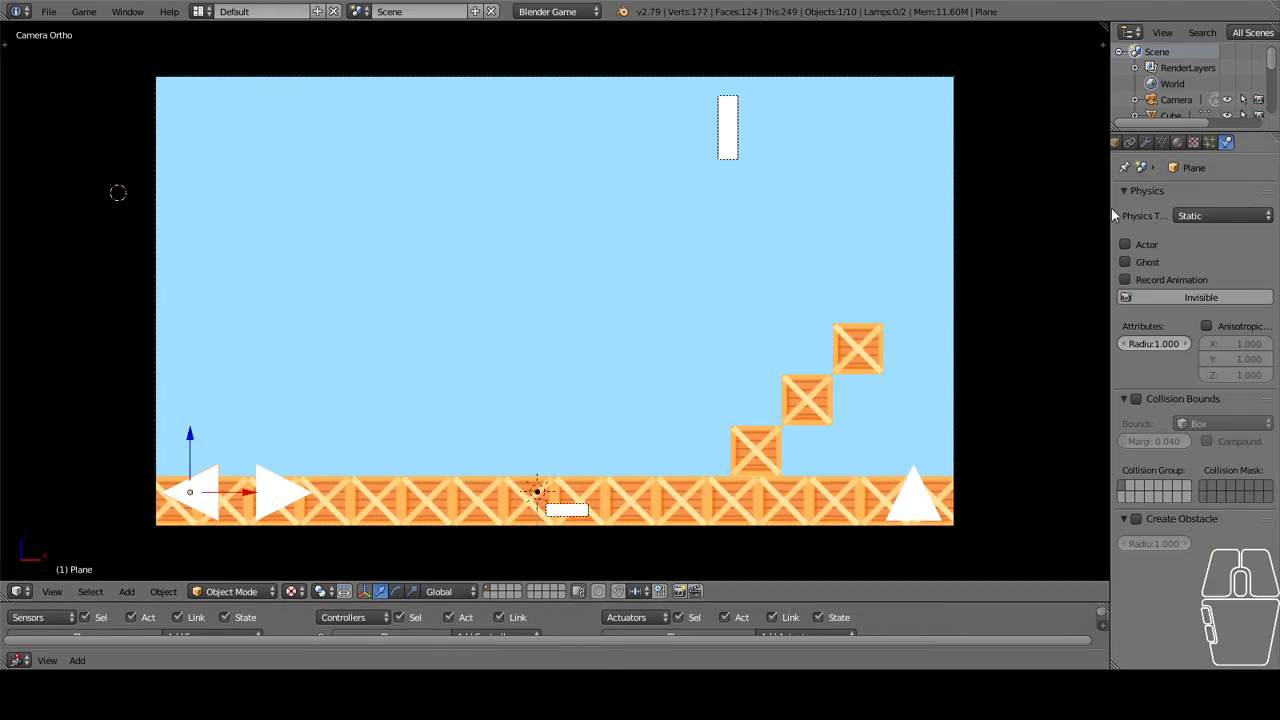
Show the Render settings with the Embedded Player and Standalone Player panels in a widened Properties editor
{"action": "left_click", "coordinate": [185, 424]}
{"action": "middle_click", "coordinate": [1054, 147]}
{"action": "scroll", "scroll_direction": "up", "scroll_amount": 3}
{"action": "left_click", "coordinate": [1067, 147]}
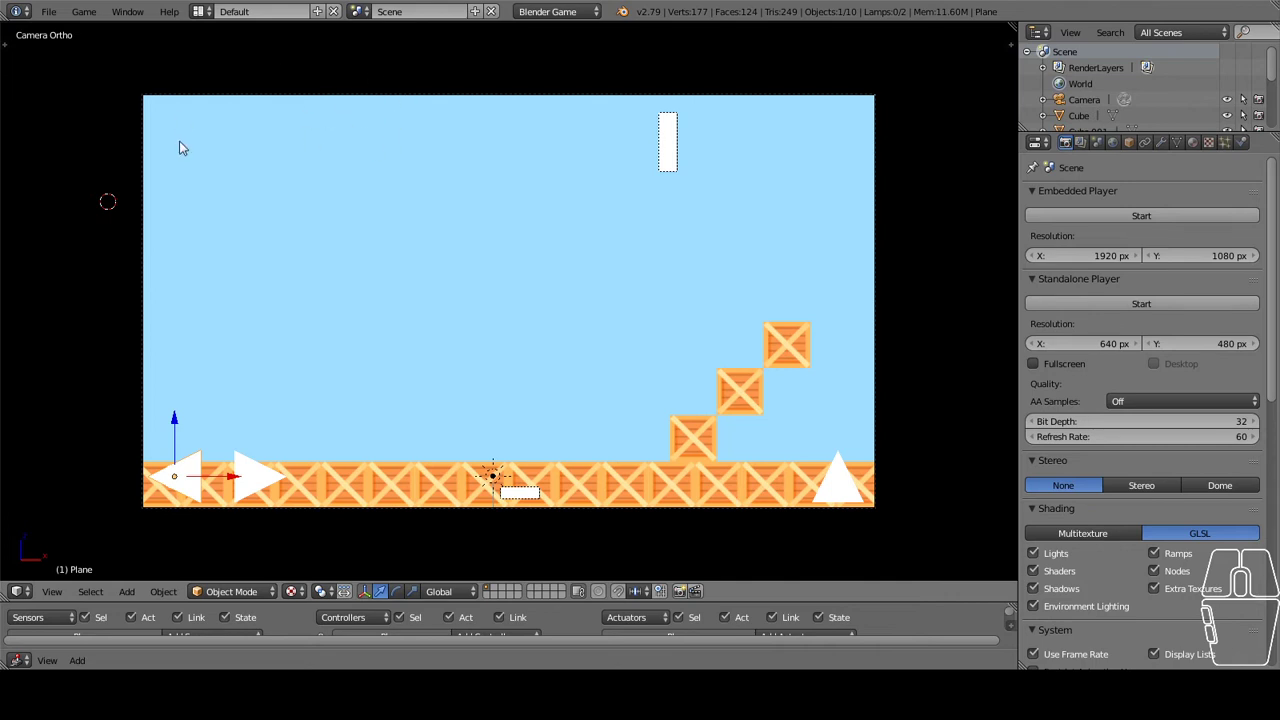
{"action": "left_click", "coordinate": [1052, 307]}
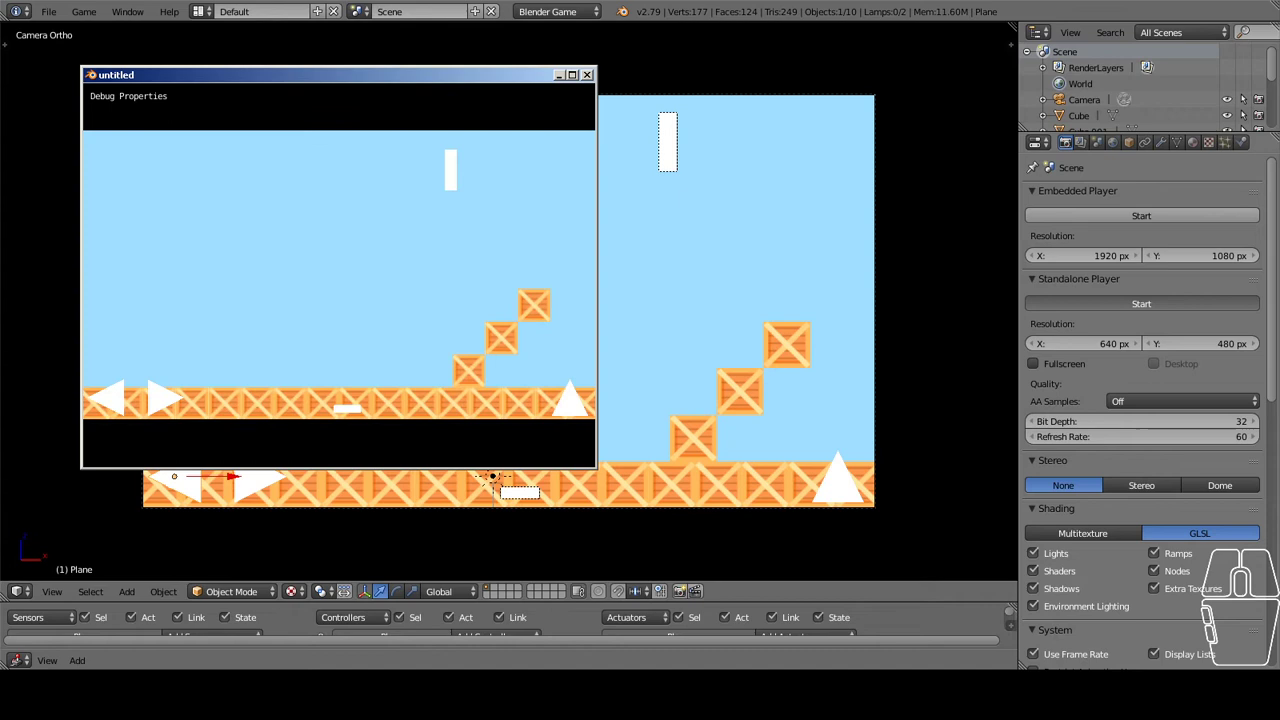
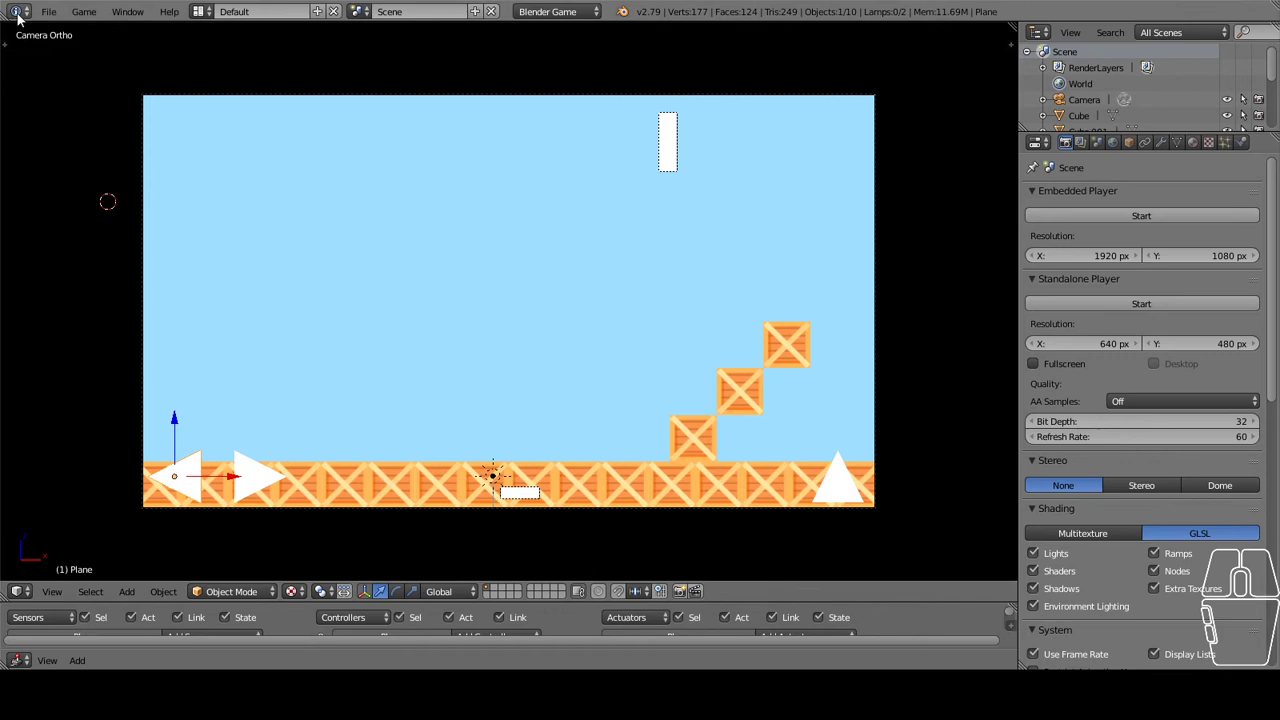
{"action": "left_click", "coordinate": [42, 11]}
{"action": "left_click", "coordinate": [95, 153]}
{"action": "left_click", "coordinate": [57, 216]}
{"action": "left_click", "coordinate": [261, 78]}
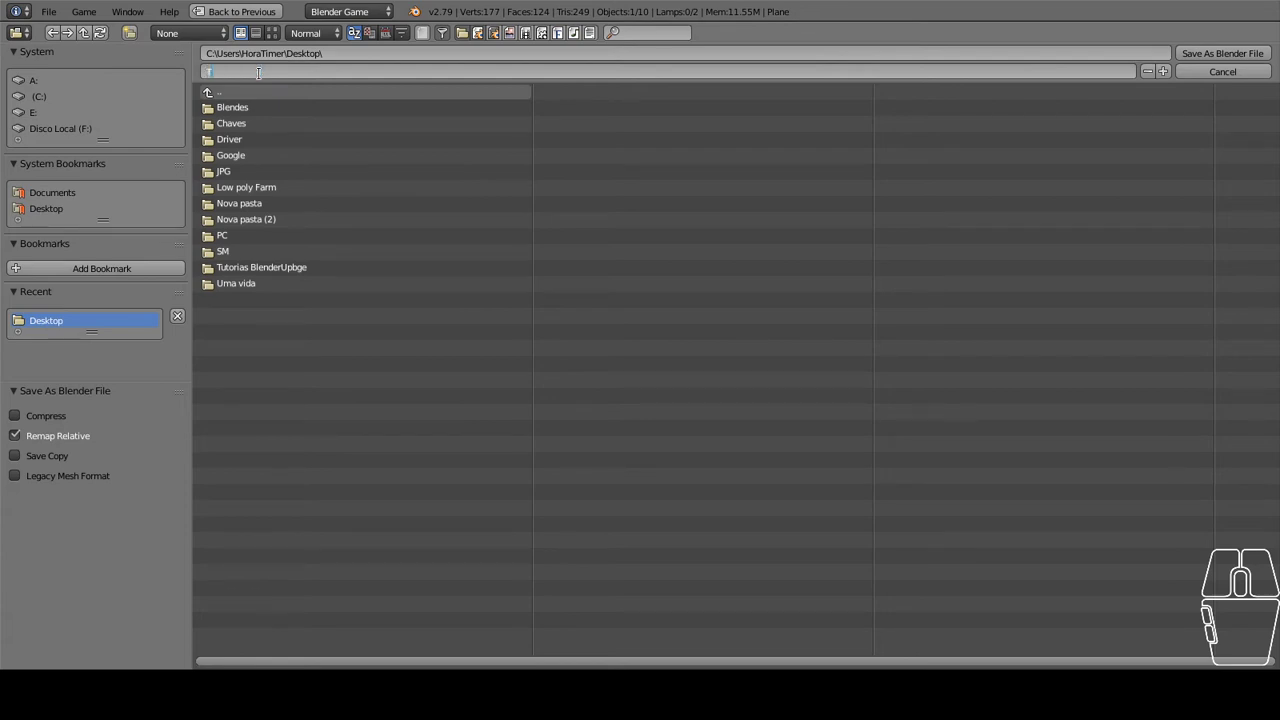
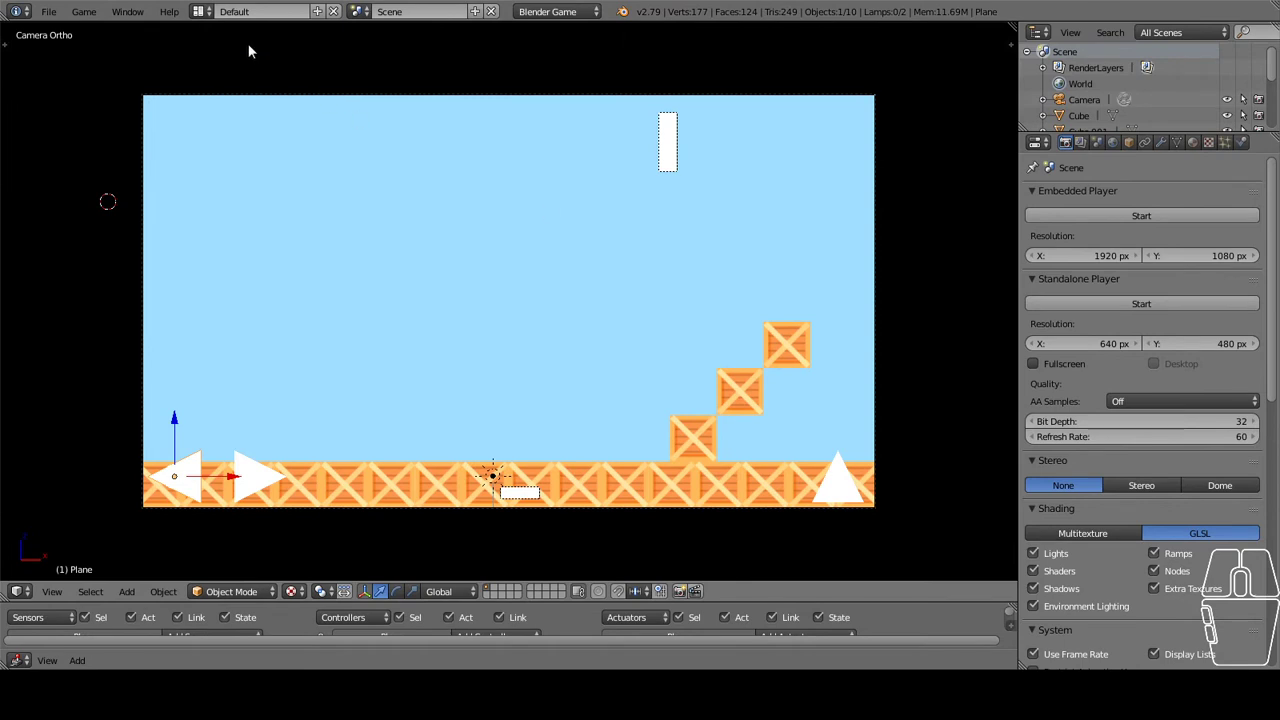
Reveal the 3D viewport's Properties shelf with its Display and Shading panels
{"action": "left_click", "coordinate": [58, 14]}
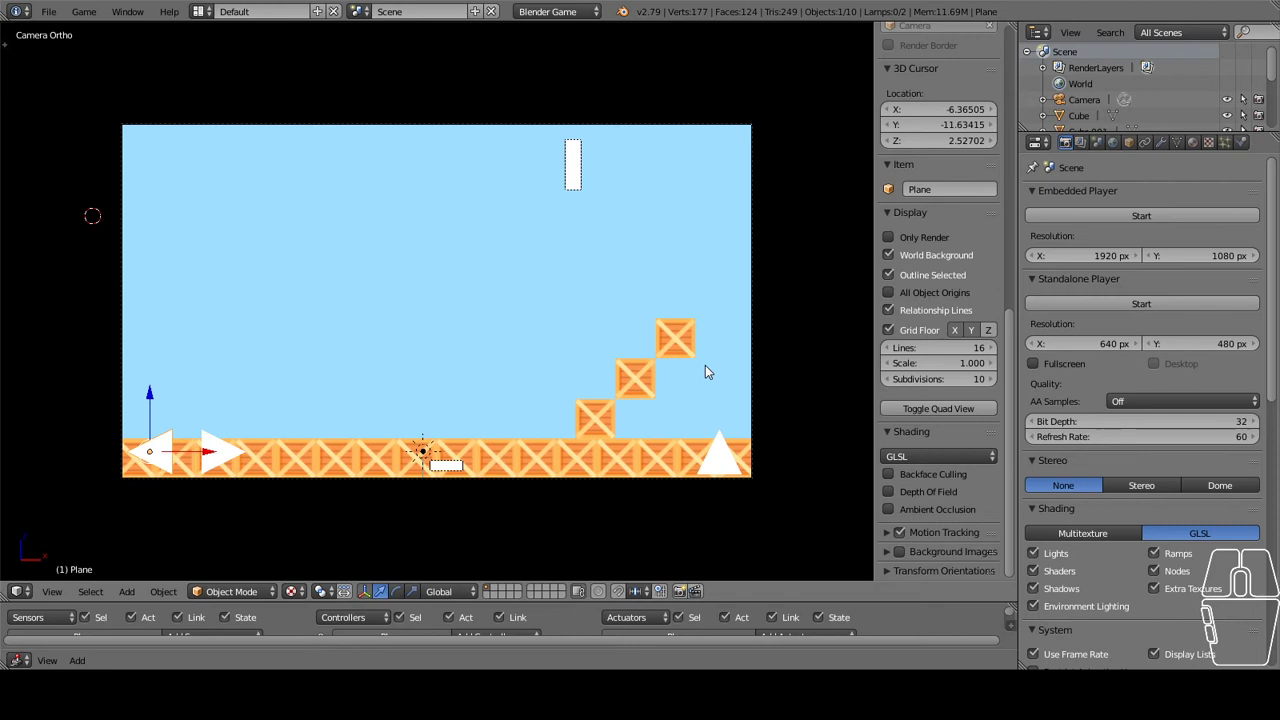
Change the viewport material mode from GLSL to Multitexture and hide the Properties shelf
{"action": "left_click", "coordinate": [900, 460]}
{"action": "left_click", "coordinate": [917, 443]}
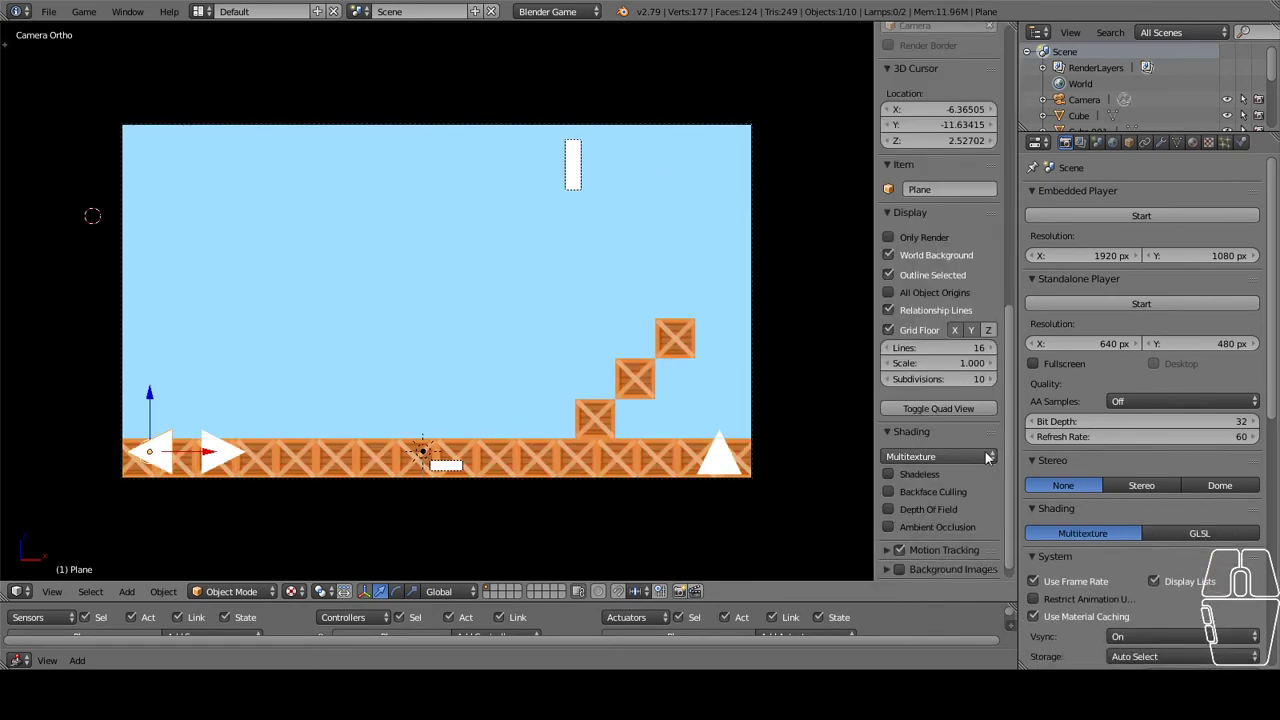
{"action": "left_click", "coordinate": [962, 456]}
{"action": "left_click", "coordinate": [939, 427]}
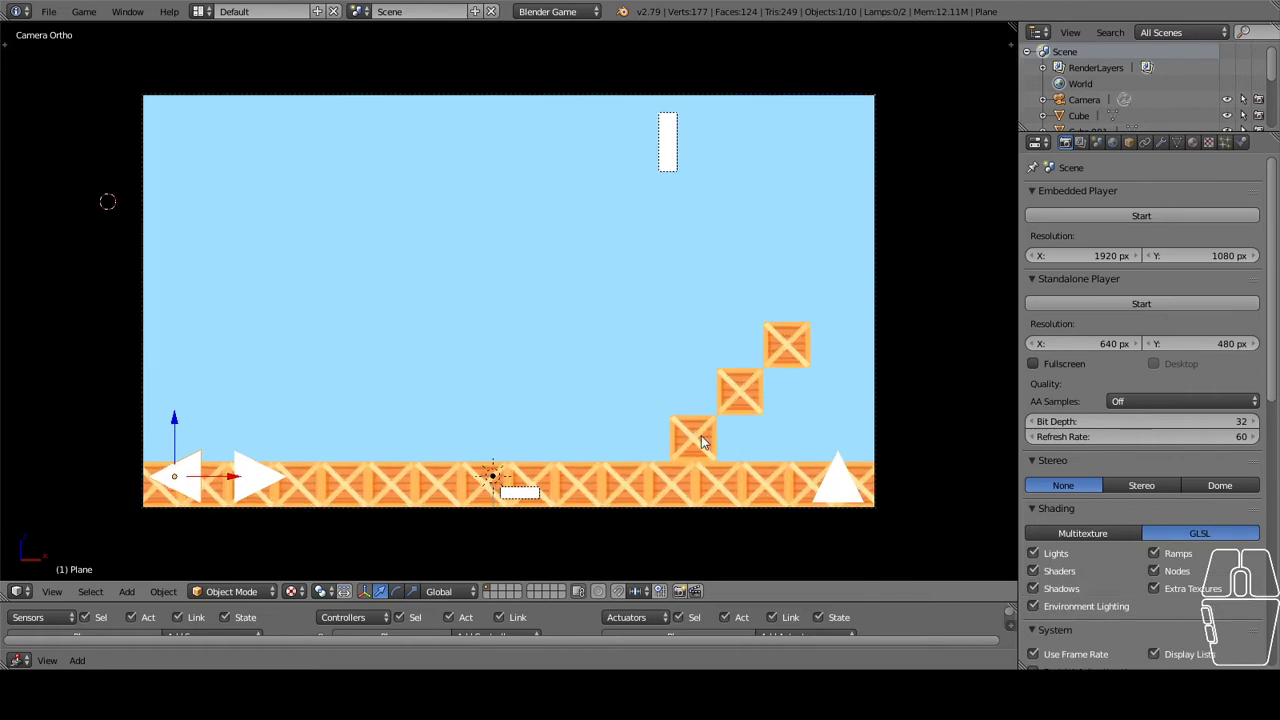
{"action": "scroll", "scroll_direction": "up", "scroll_amount": 3}
{"action": "scroll", "scroll_direction": "up", "scroll_amount": 3}
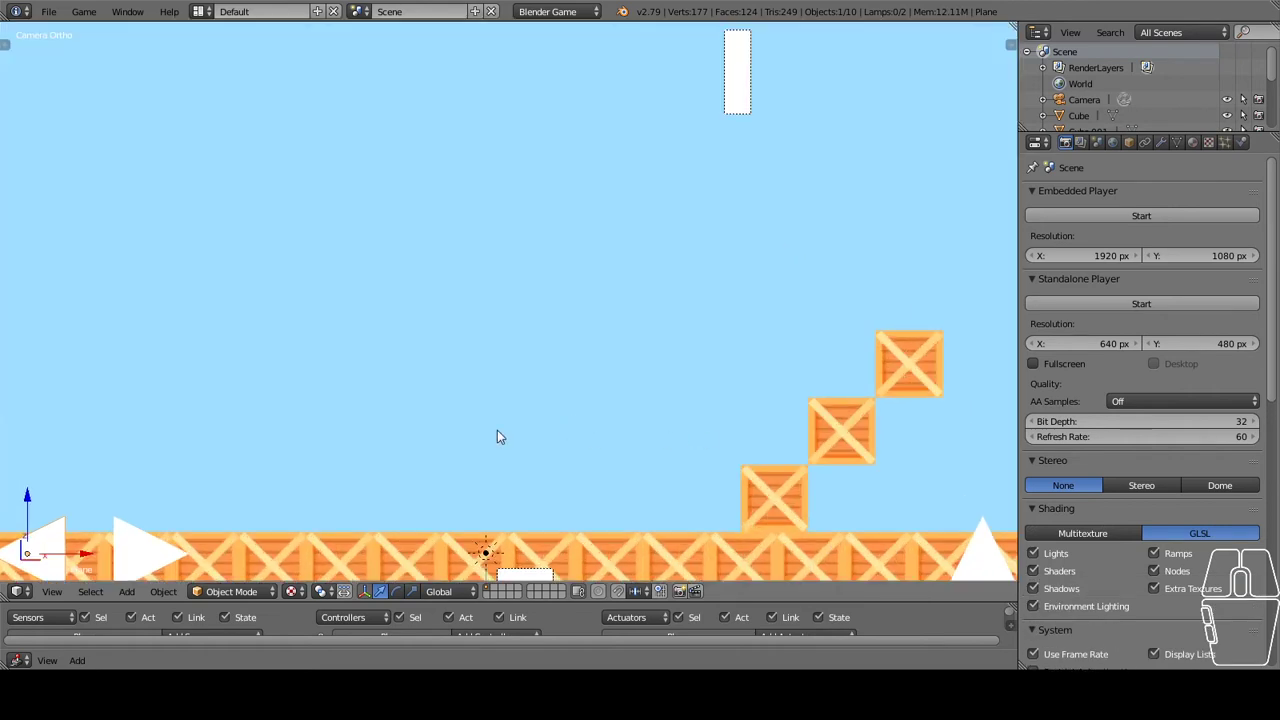
{"action": "scroll", "scroll_direction": "down", "scroll_amount": 3}
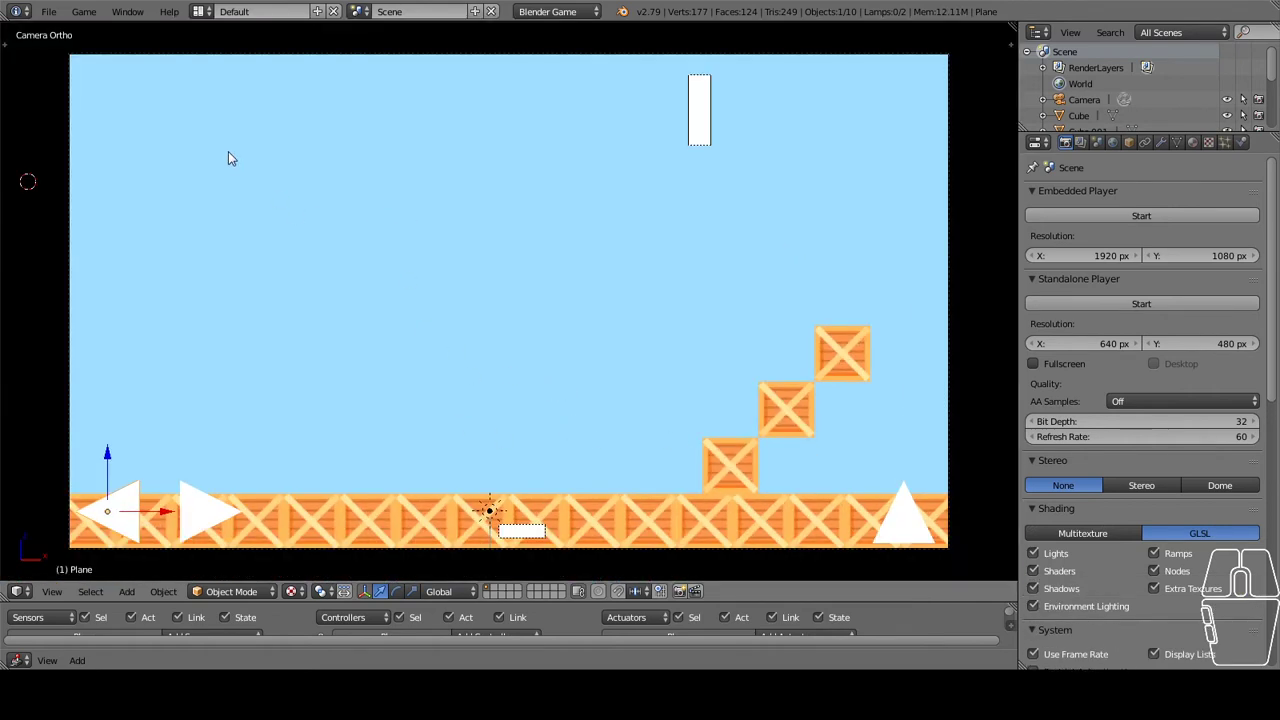